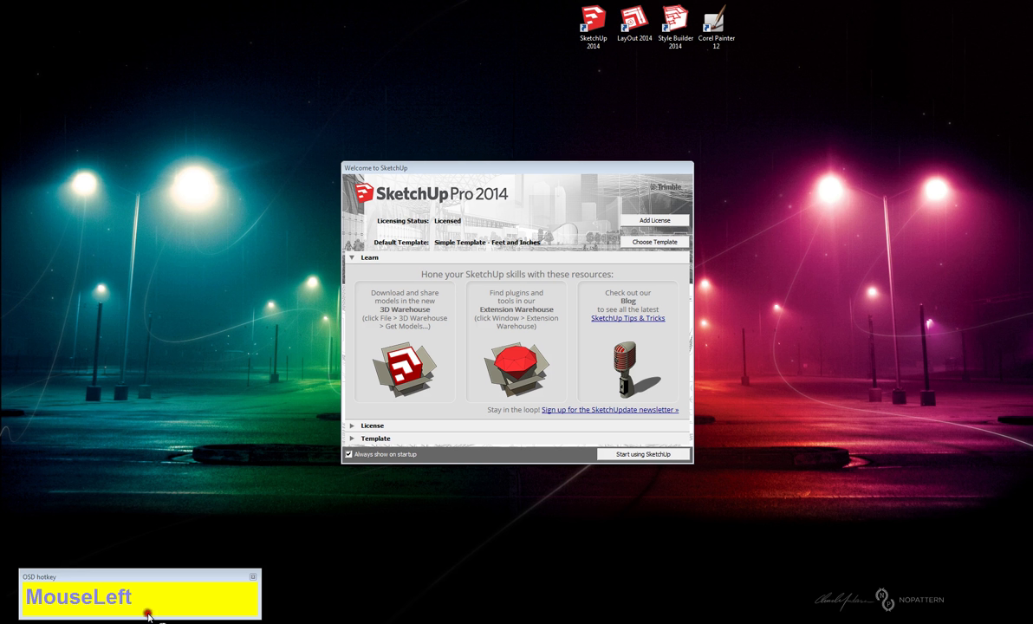
# Go from the free SketchUp Make page to the SketchUp Pro 2014 page with its $590 price
pyautogui.click(365, 404)
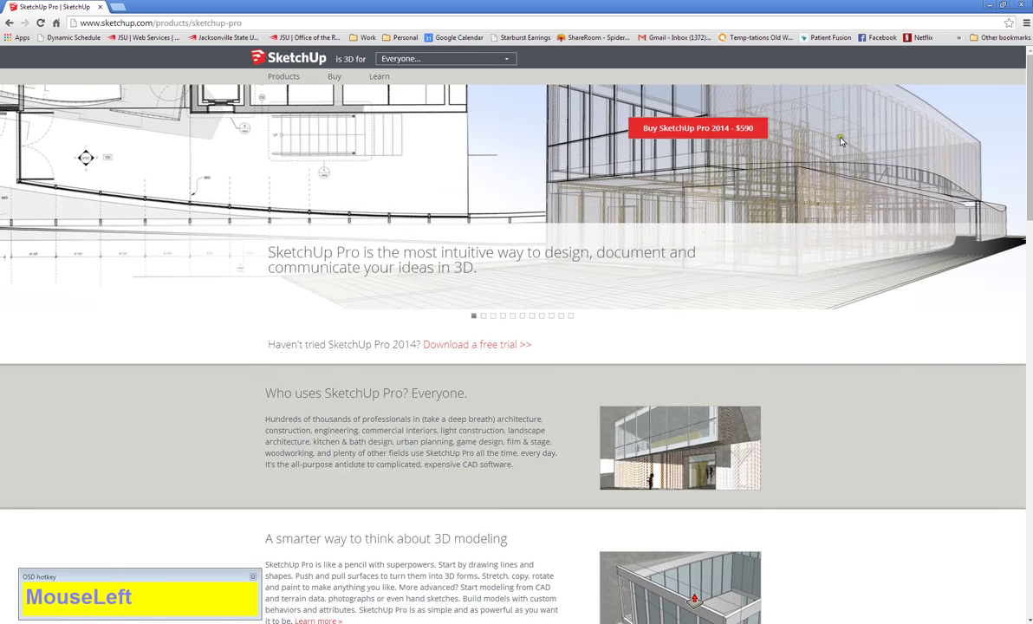
# Scroll back up to the header of the SketchUp Pro 2014 product page
pyautogui.scroll(3)
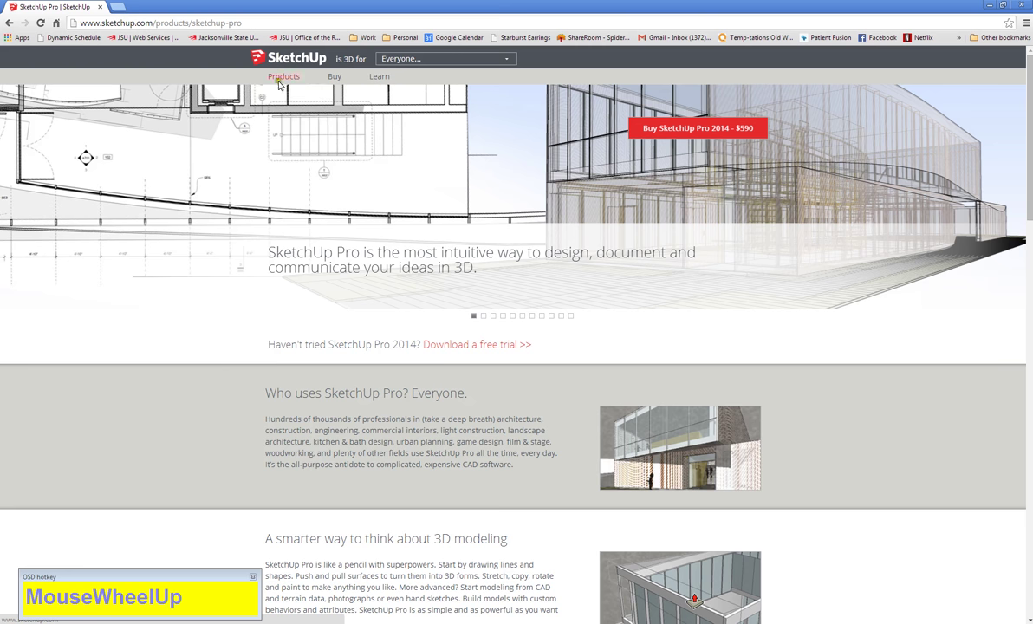
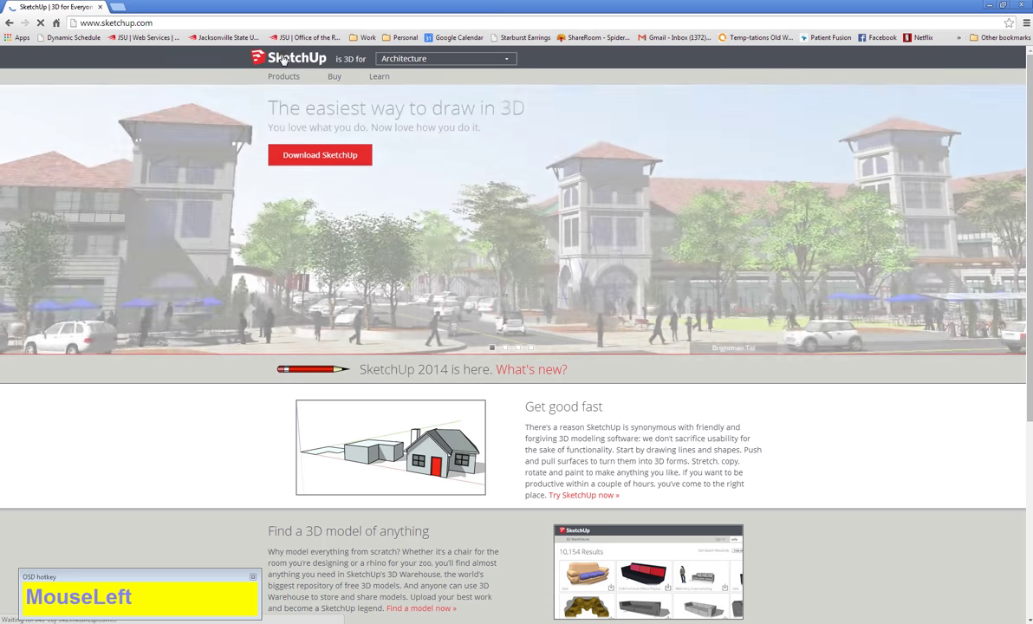
pyautogui.write('www')
pyautogui.write('ketch')
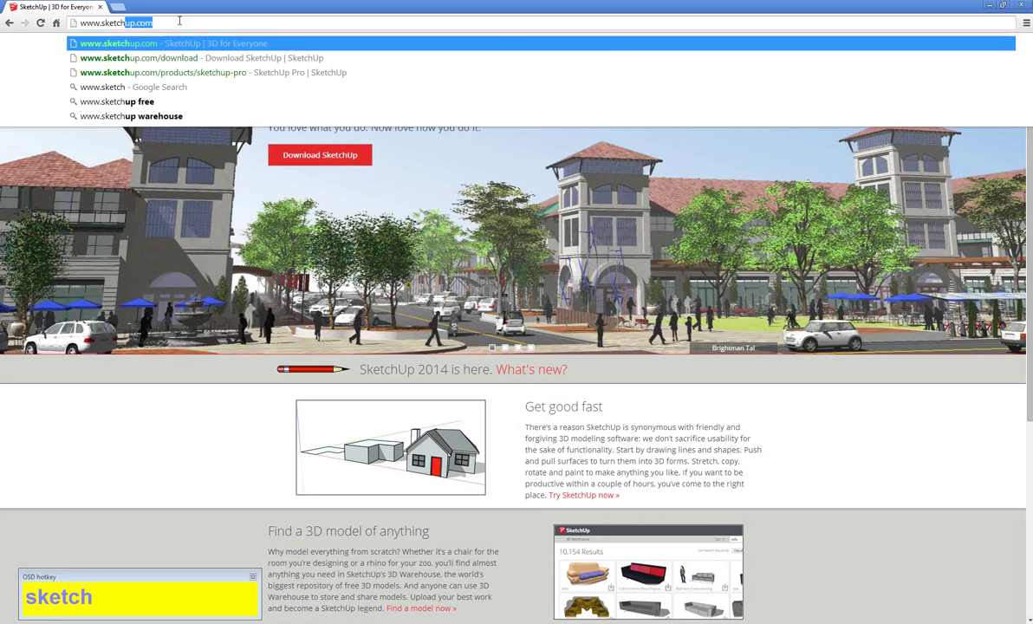
pyautogui.press('Down')
pyautogui.write('all')
pyautogui.press('Return')
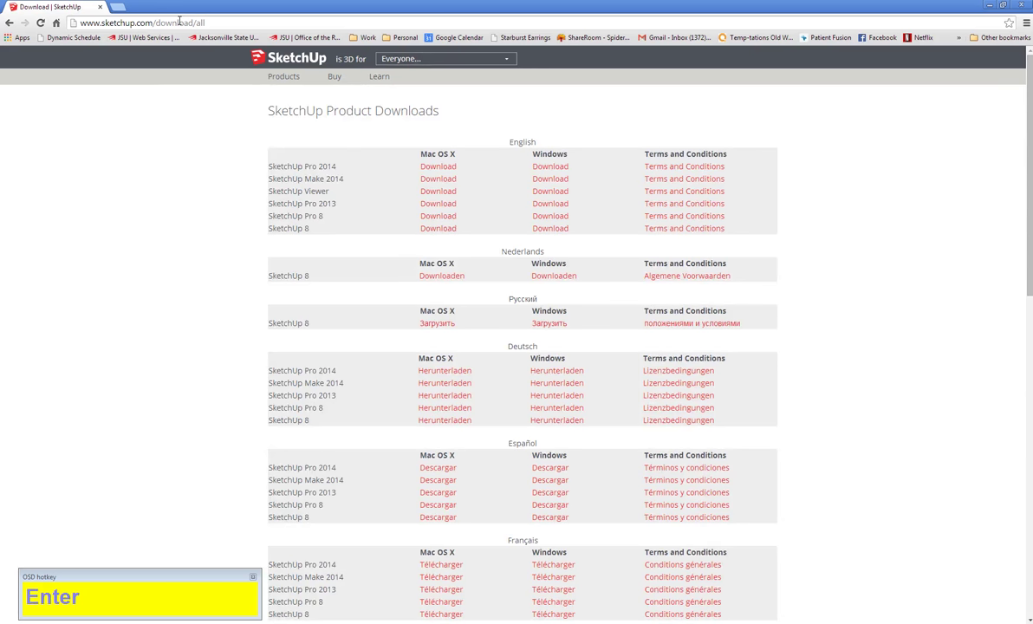
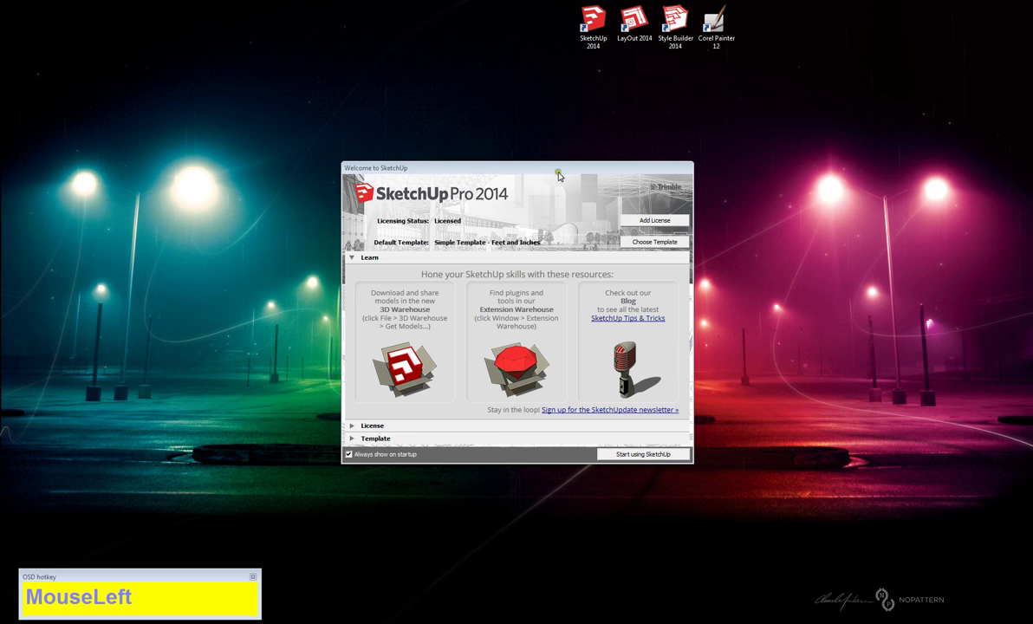
pyautogui.rightClick(557, 164)
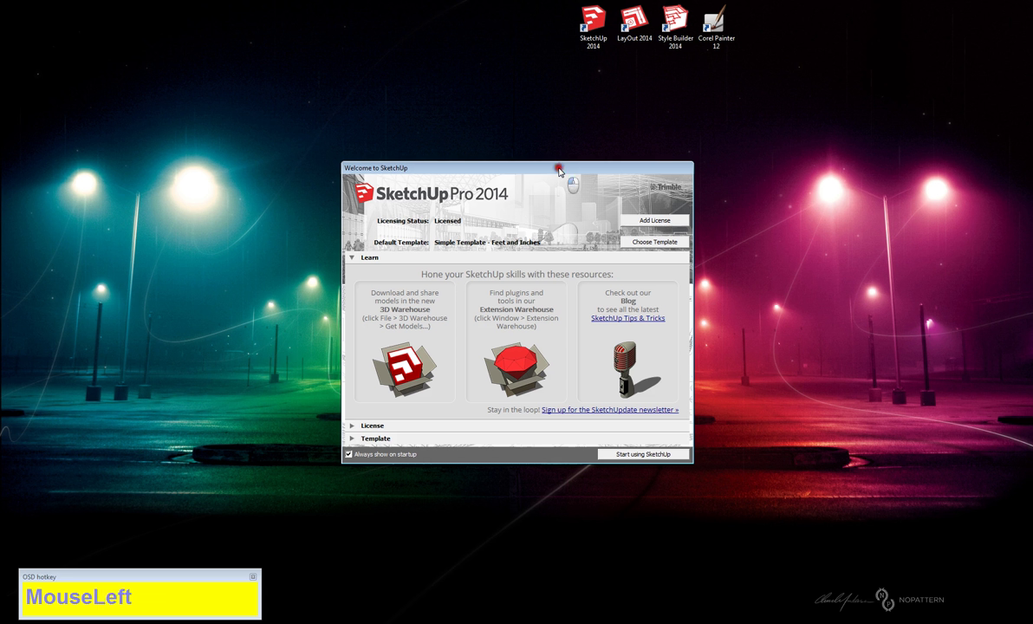
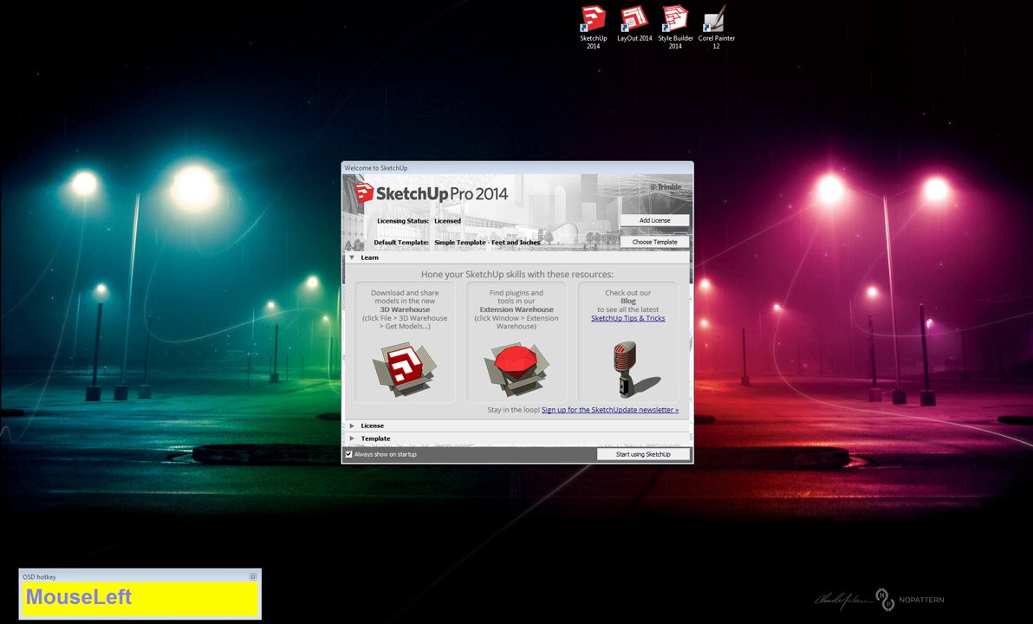
pyautogui.write('that_')
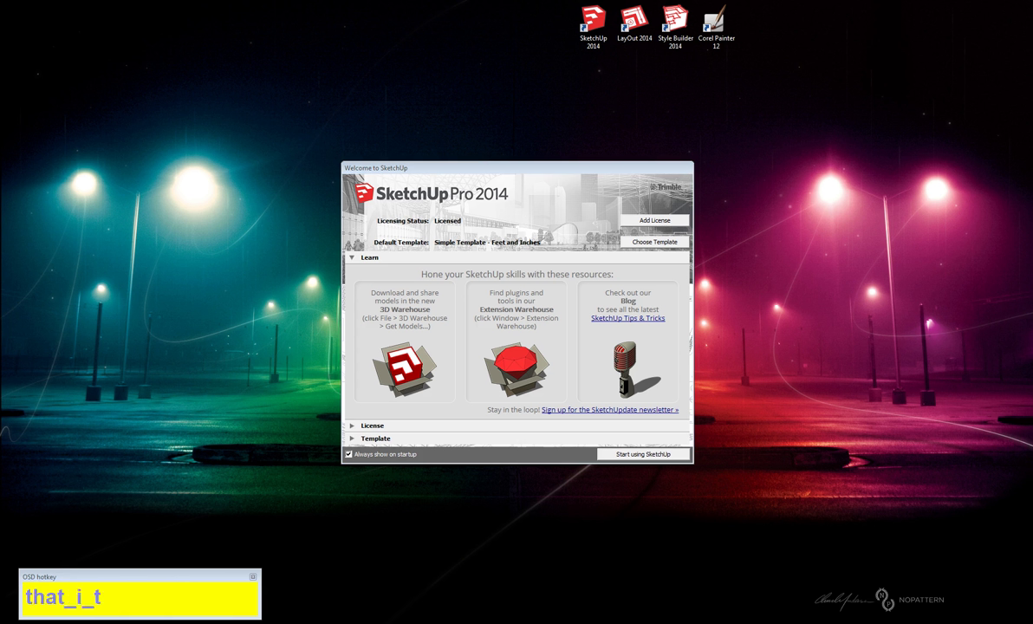
pyautogui.write('ype')
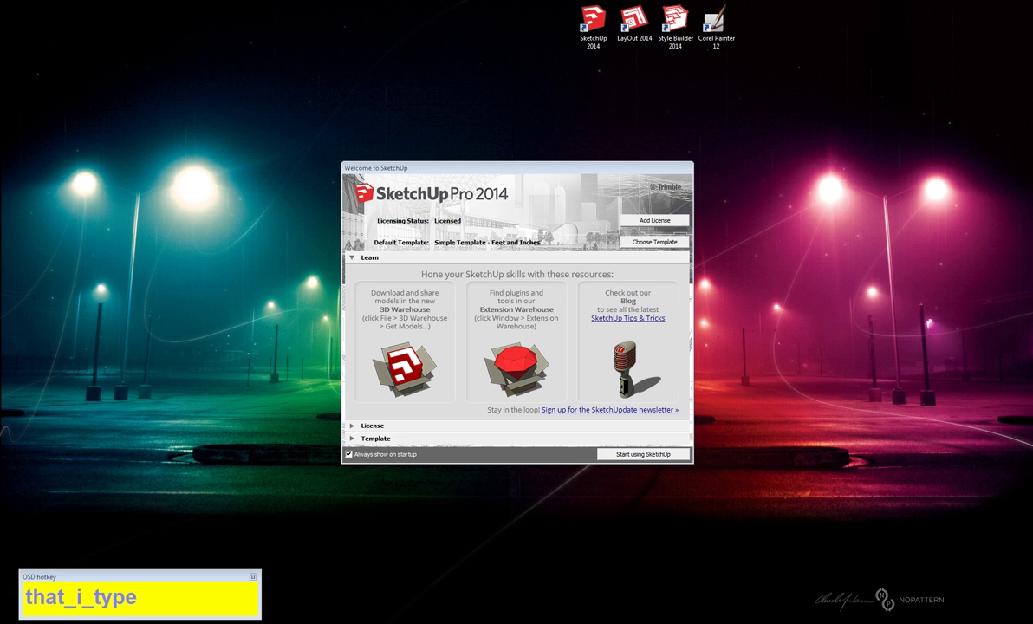
pyautogui.press('shift+i')
pyautogui.press('BackSpace')
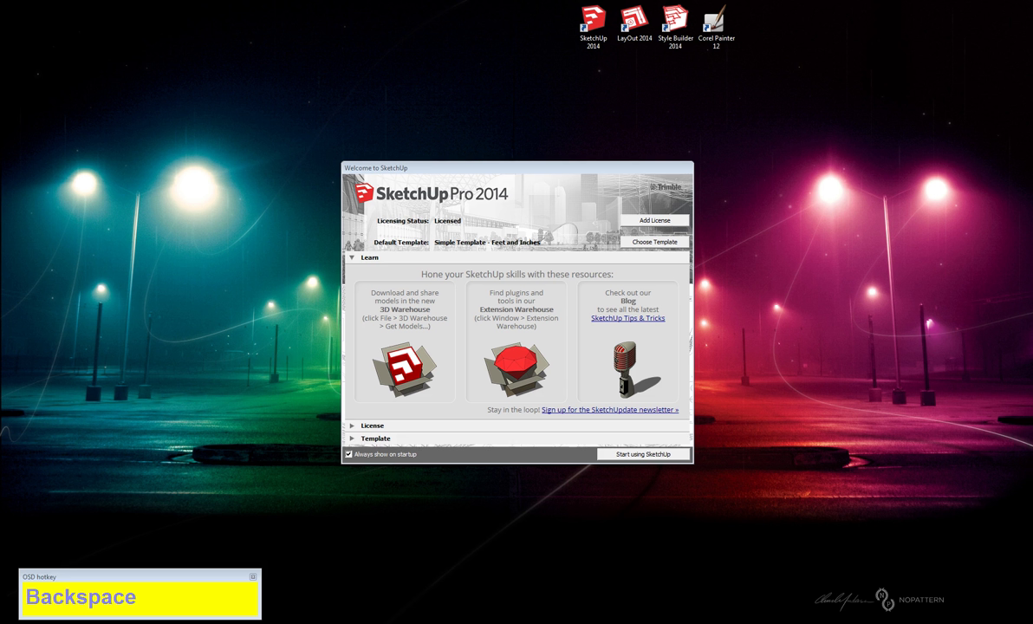
pyautogui.press('shift+i')
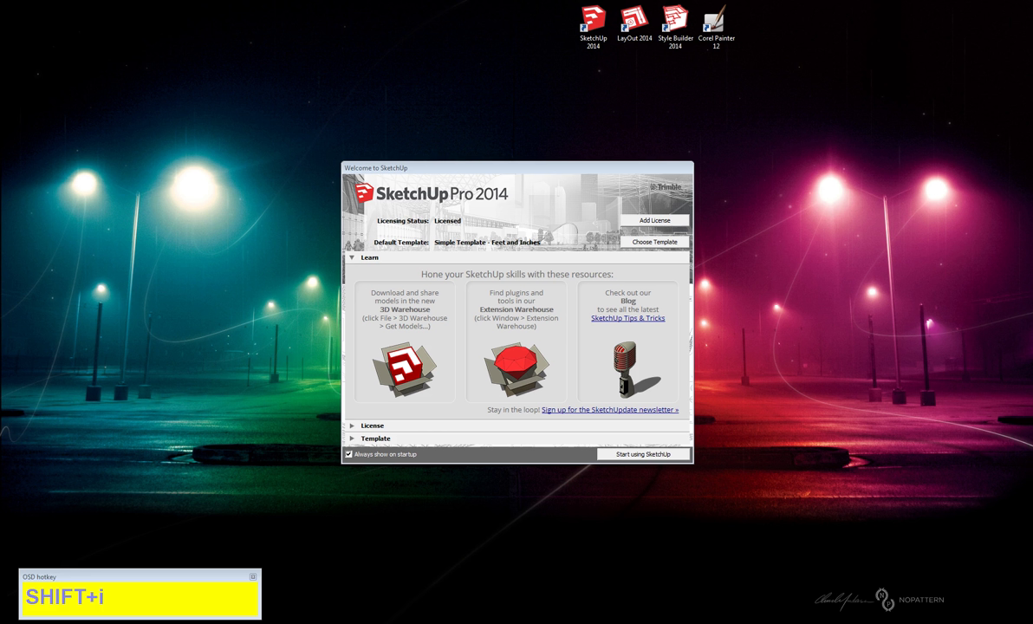
pyautogui.press('space')
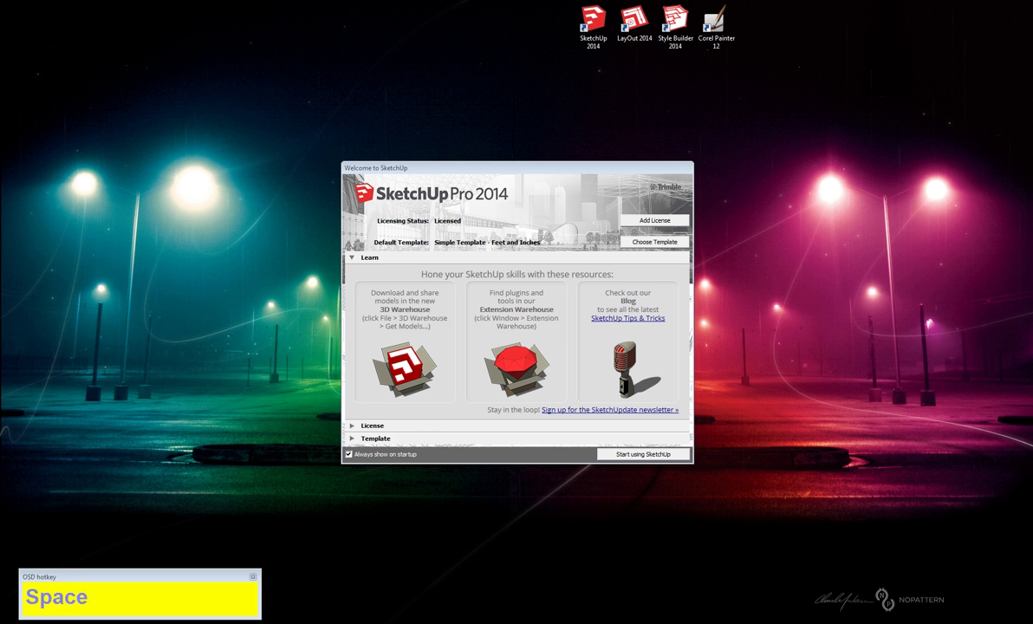
pyautogui.write('ahh')
pyautogui.press('BackSpace')
pyautogui.write('Backspacehahaha')
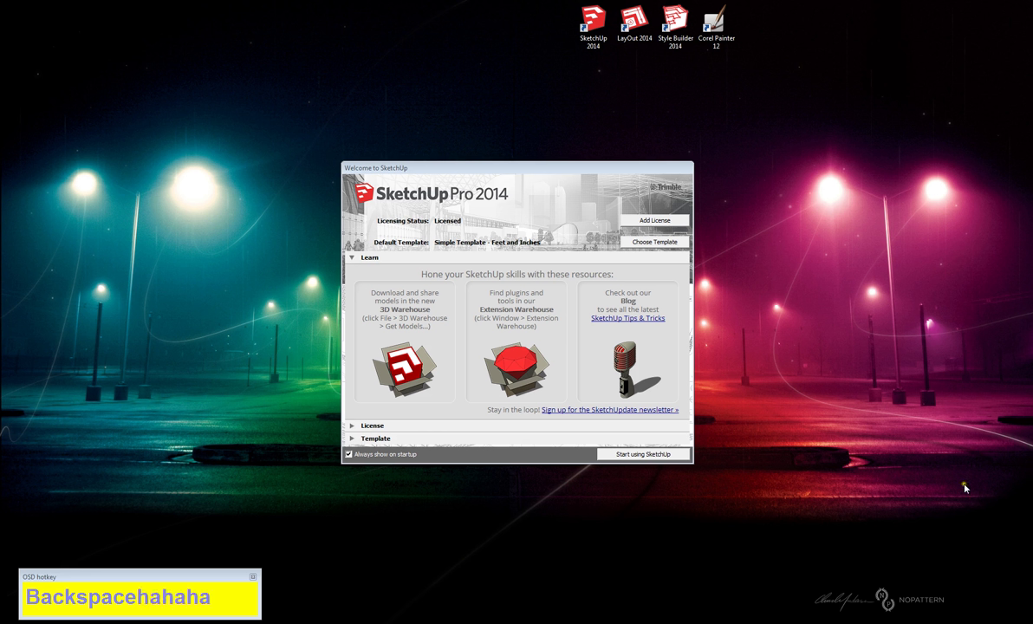
pyautogui.press('space')
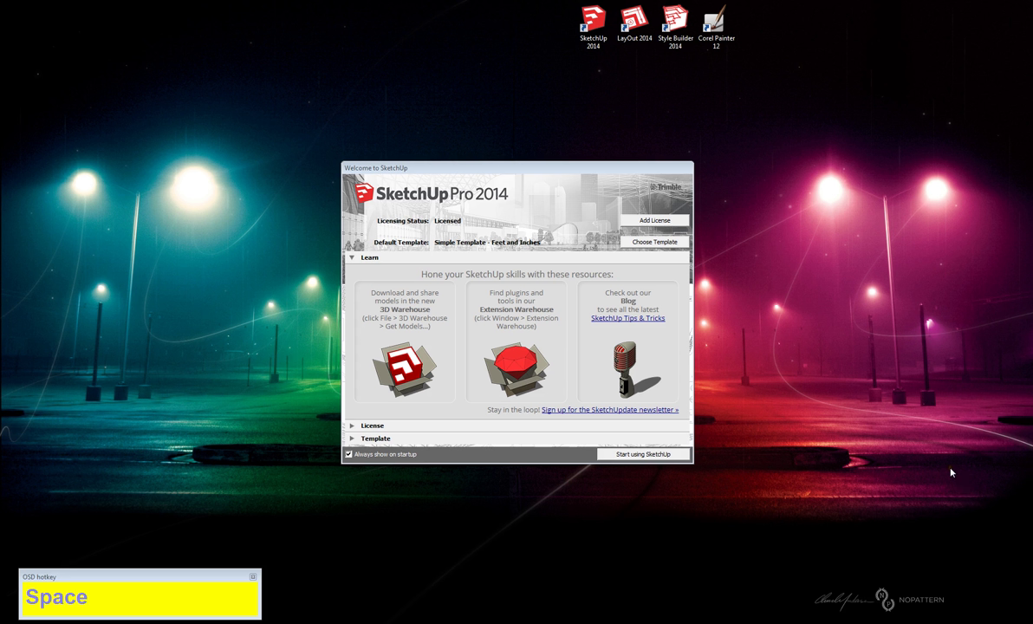
pyautogui.press('p')
pyautogui.press('q')
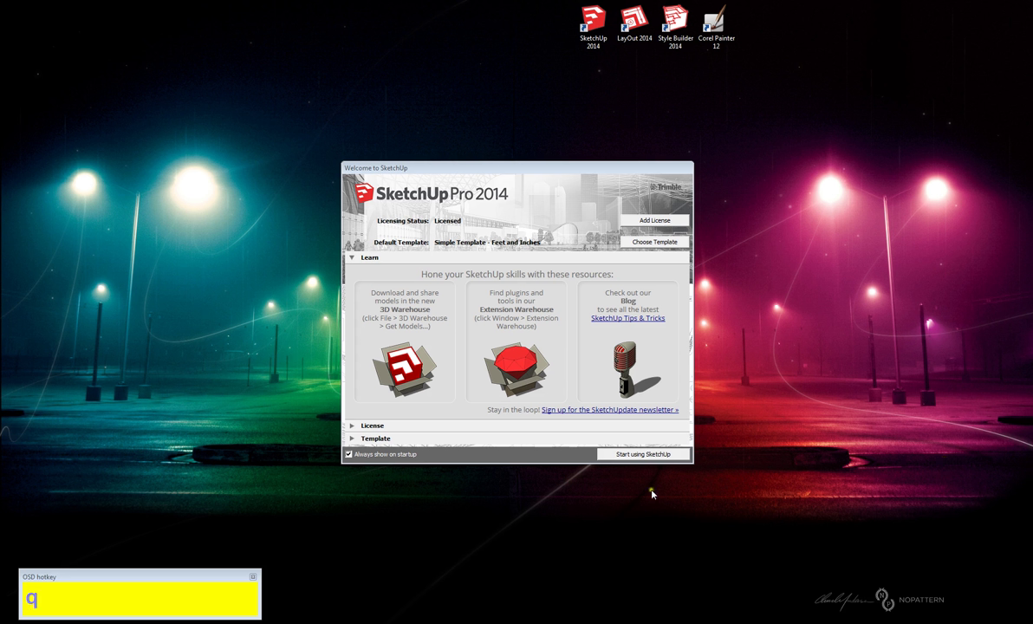